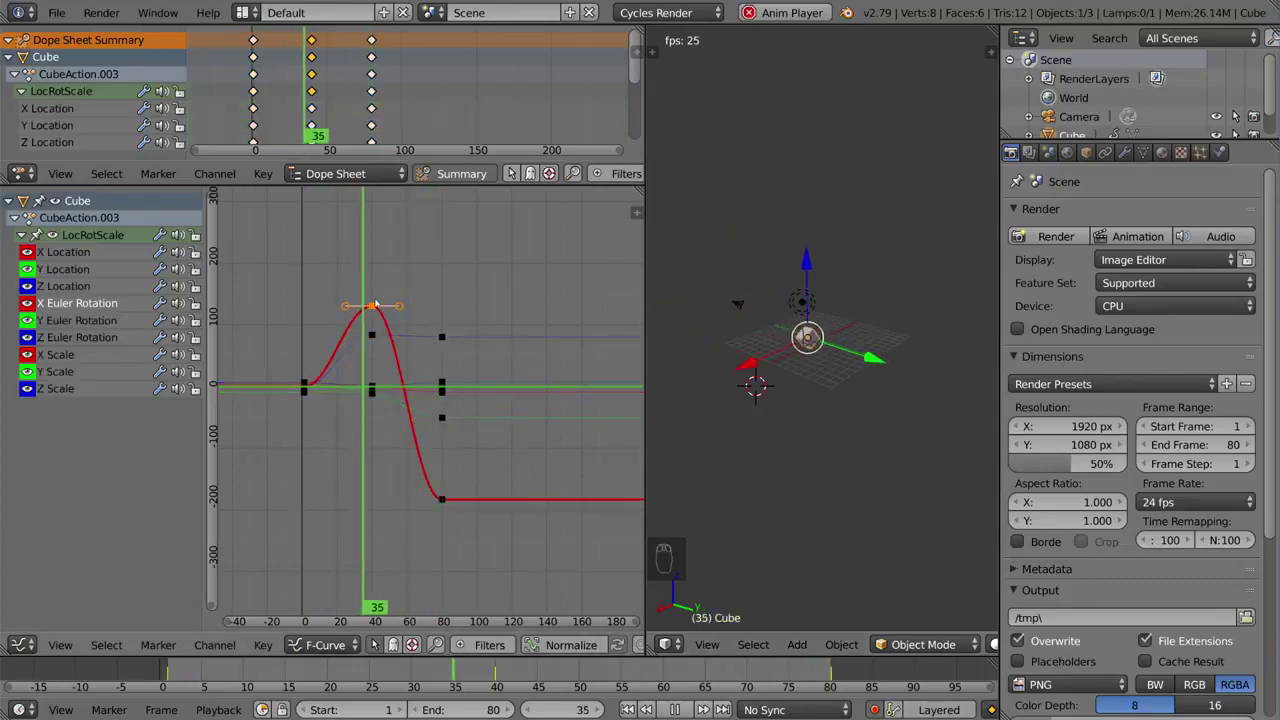
Step: Lengthen the X Euler Rotation peak keyframe's handles so the peak flattens out
drag(374, 307, 468, 316)
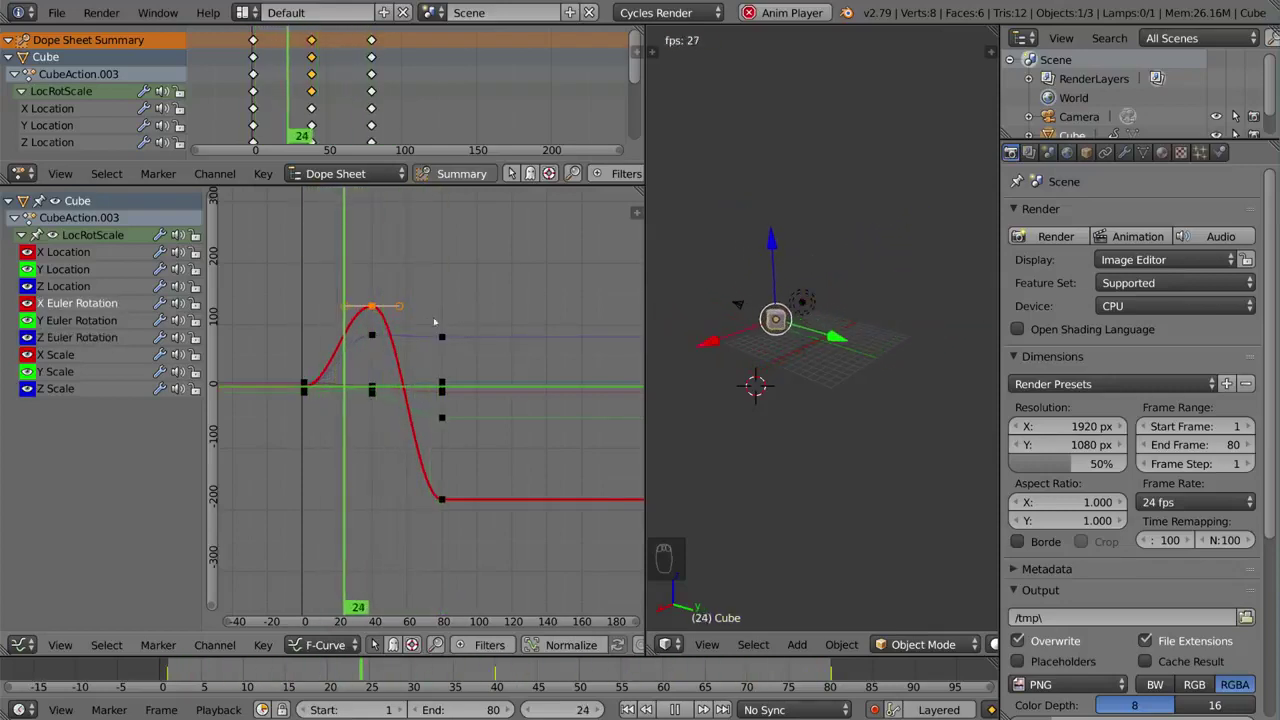
key(g)
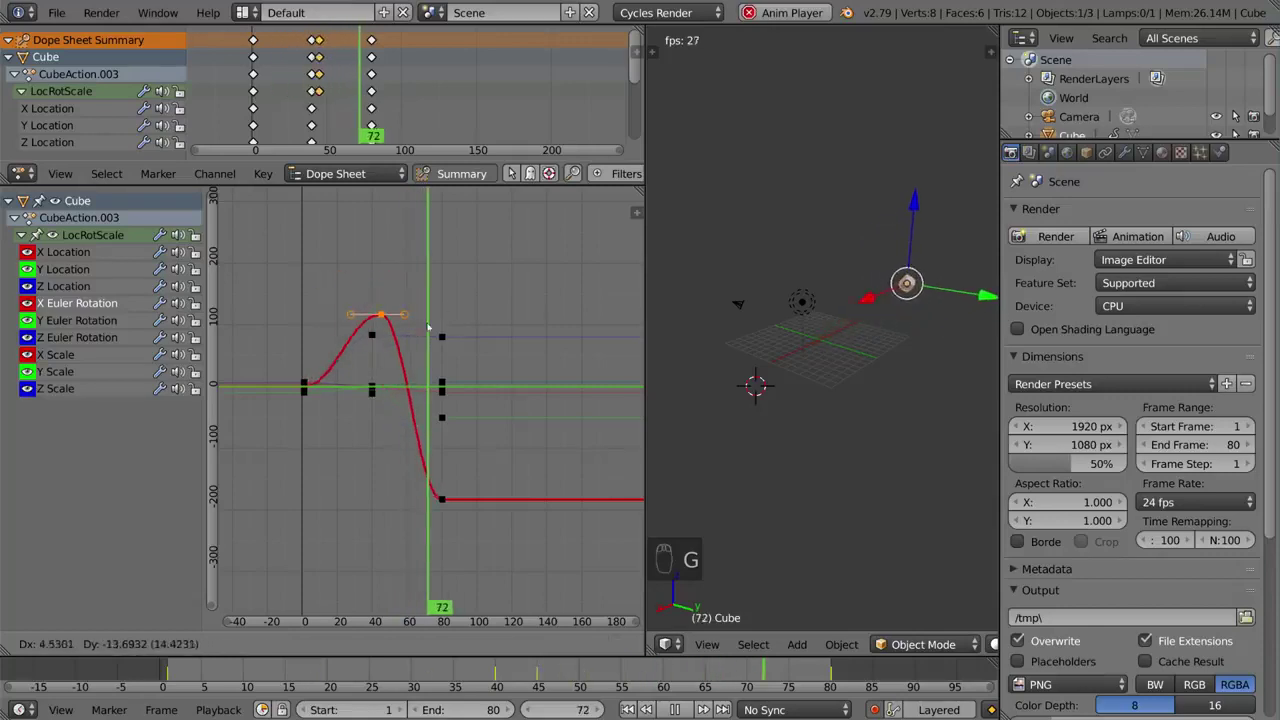
key(r)
key(s)
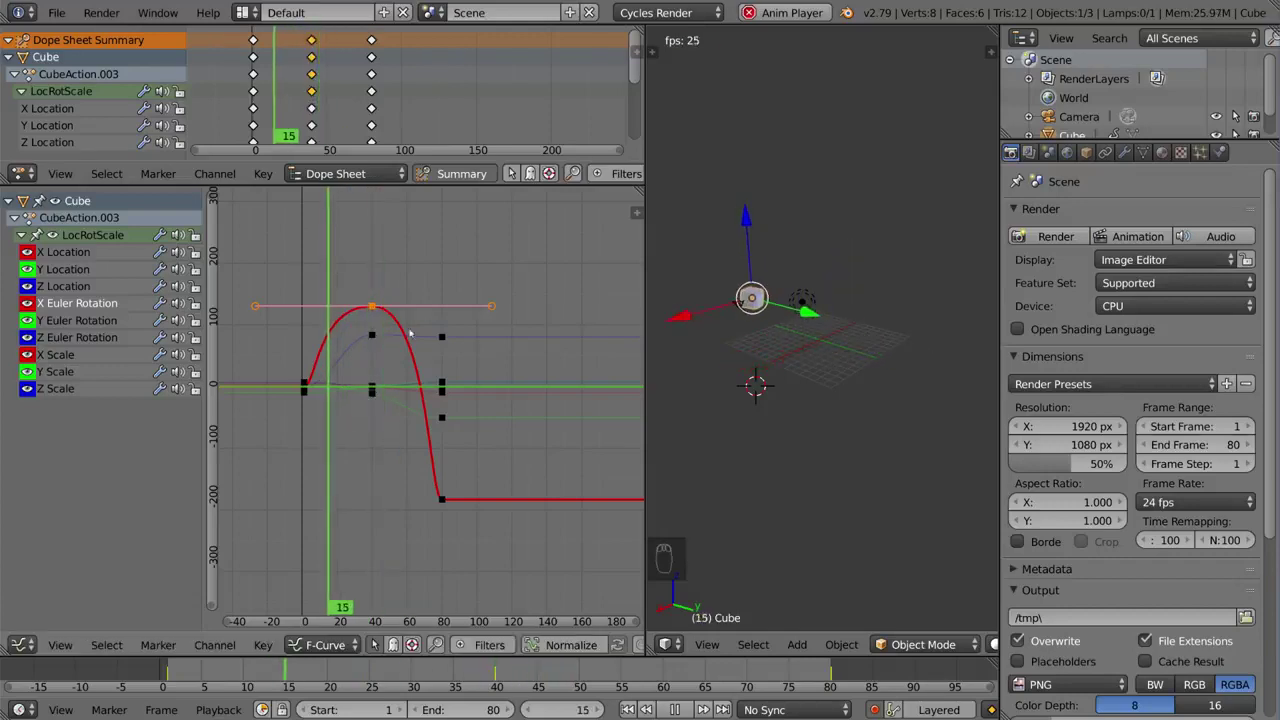
drag(383, 338, 398, 329)
key(g)
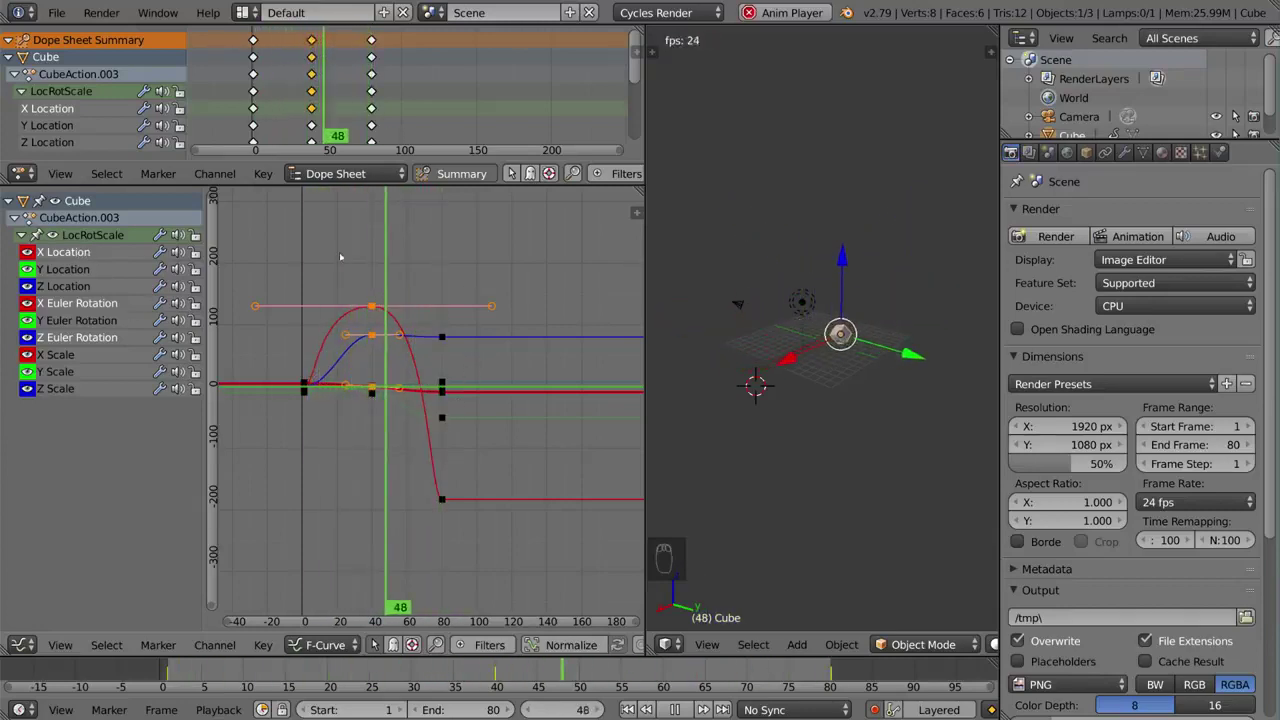
Step: Isolate the X Location curve, hiding all other channels
key(a)
drag(458, 321, 92, 254)
drag(92, 254, 442, 329)
key(shift+h)
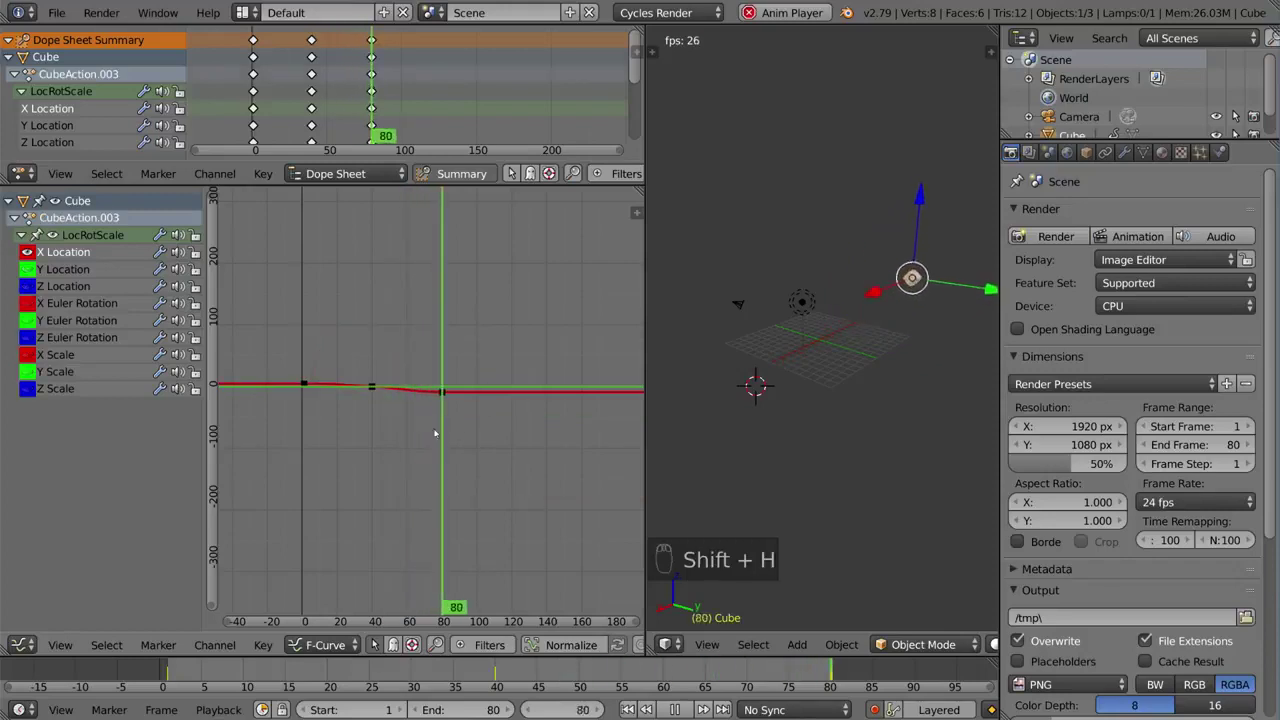
Step: Frame the X Location curve and steepen its middle keyframe's handle slope
key(a)
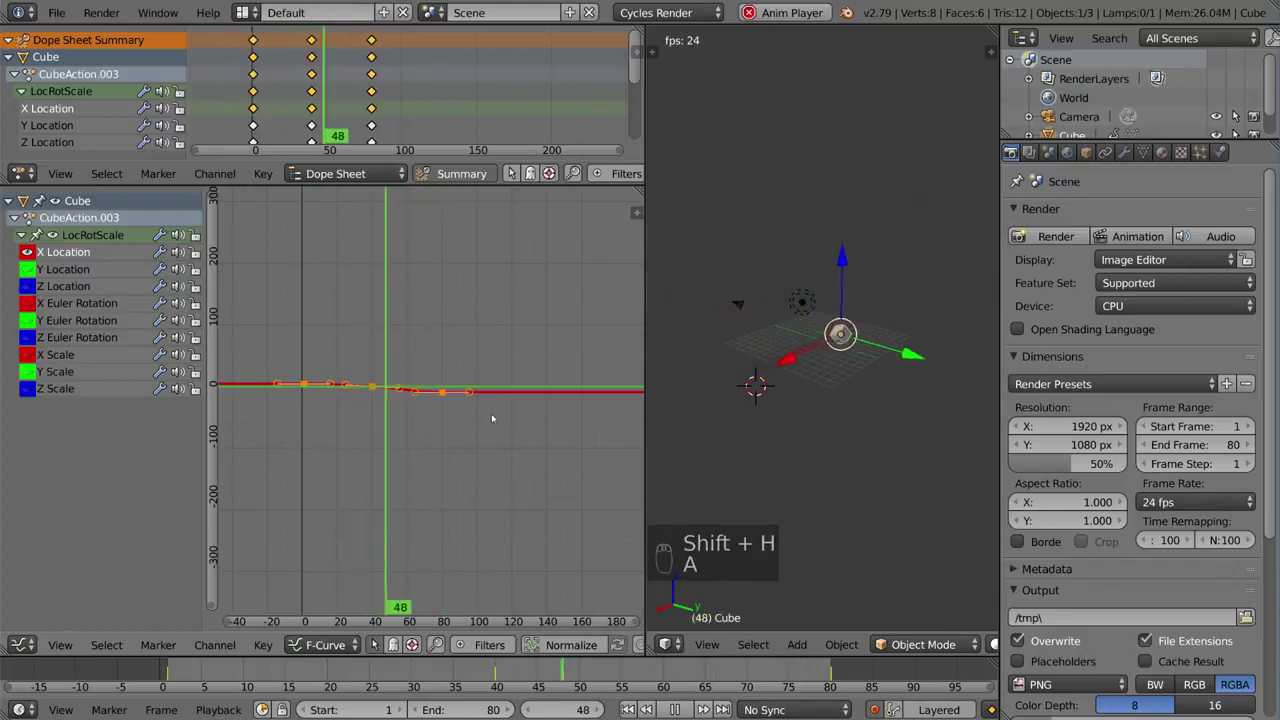
key(Home)
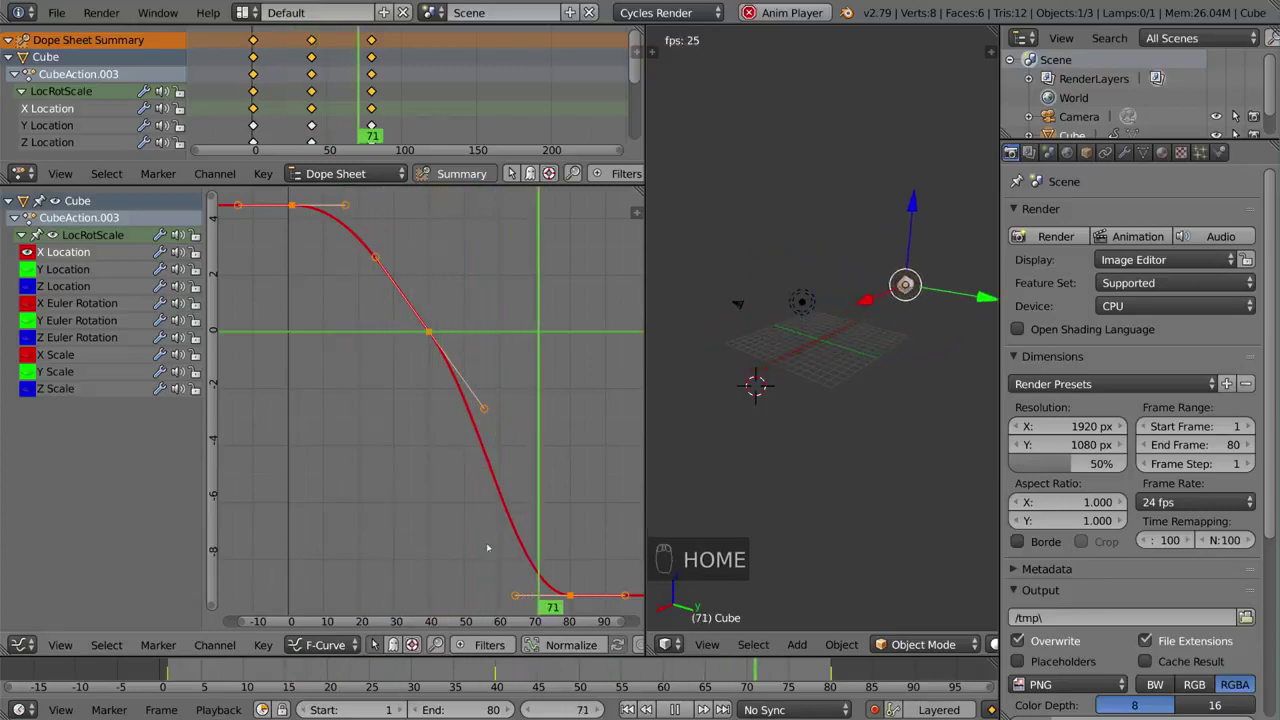
drag(528, 474, 438, 367)
drag(438, 367, 428, 355)
key(g)
right_click(428, 355)
middle_click(454, 421)
Step: Drop the last X Location keyframe to a lower value
right_click(503, 503)
key(g)
drag(503, 503, 484, 447)
key(o)
key(g)
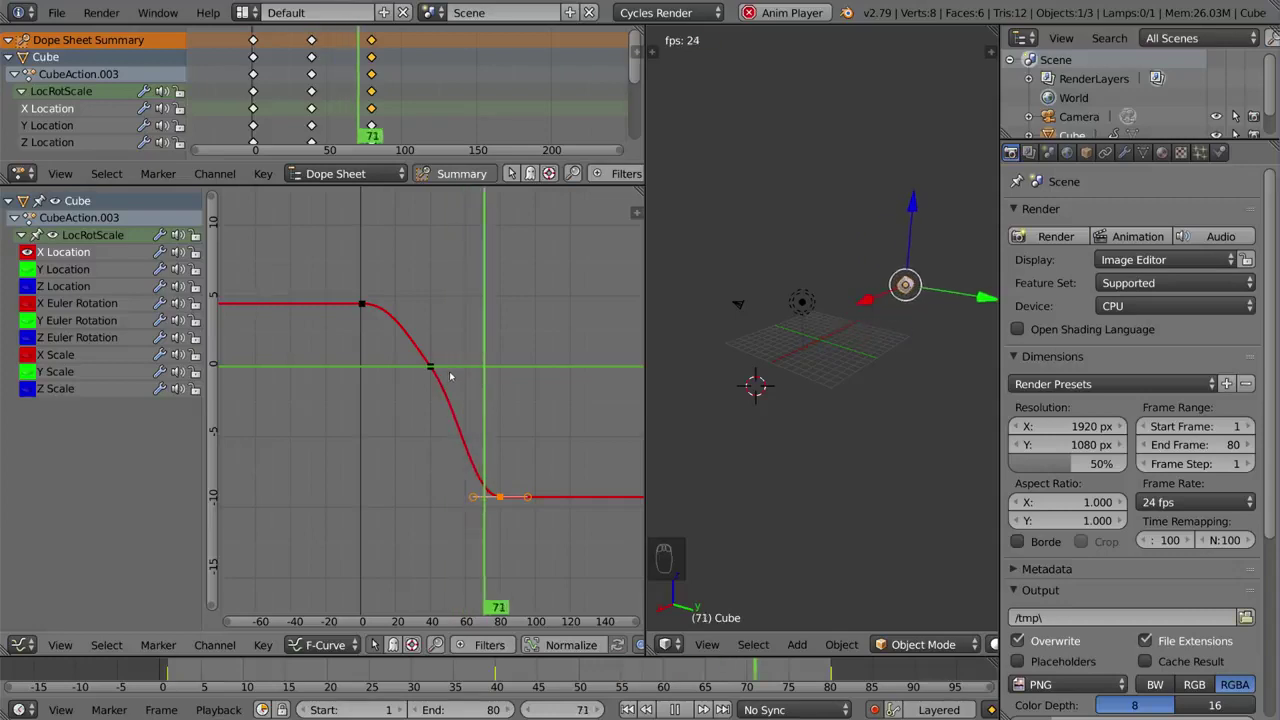
Step: Unhide all channels and frame the cube's full set of curves again
key(alt+h)
middle_click(478, 362)
key(Home)
middle_click(481, 361)
middle_click(481, 361)
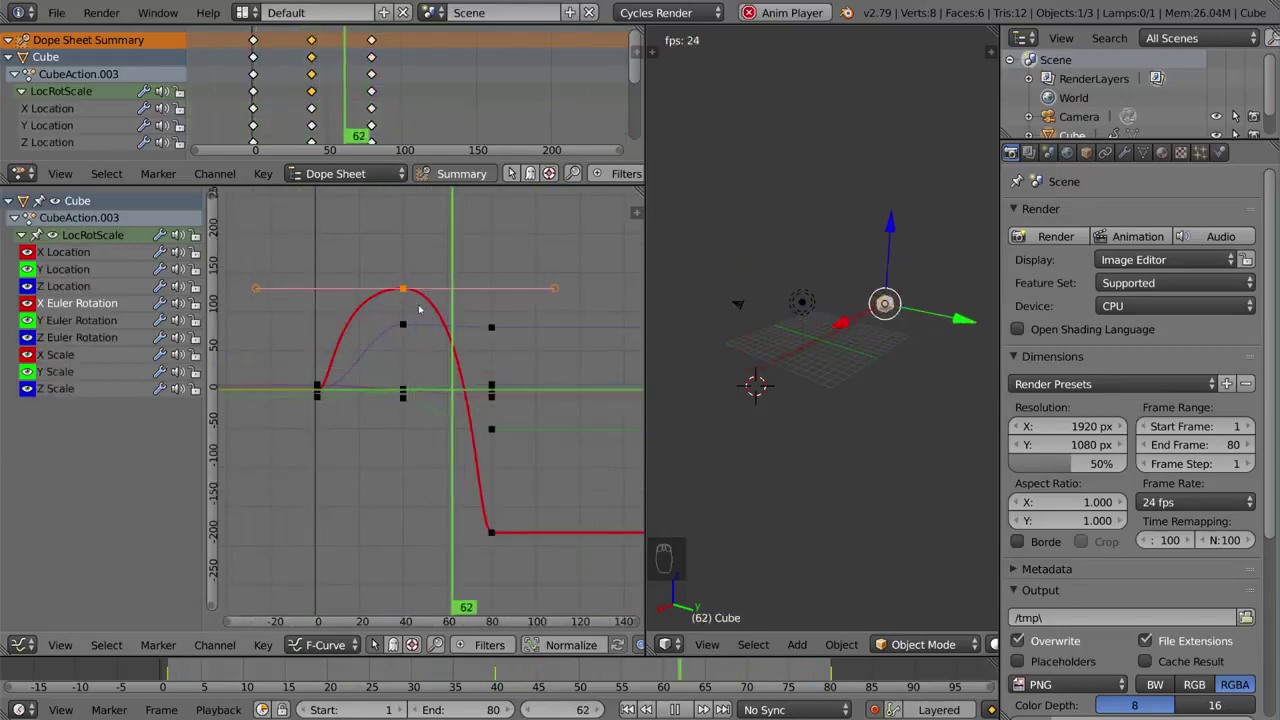
Step: Insert a keyframe on the falling part of X Euler Rotation and shorten its handles into a spike
key(shift+d)
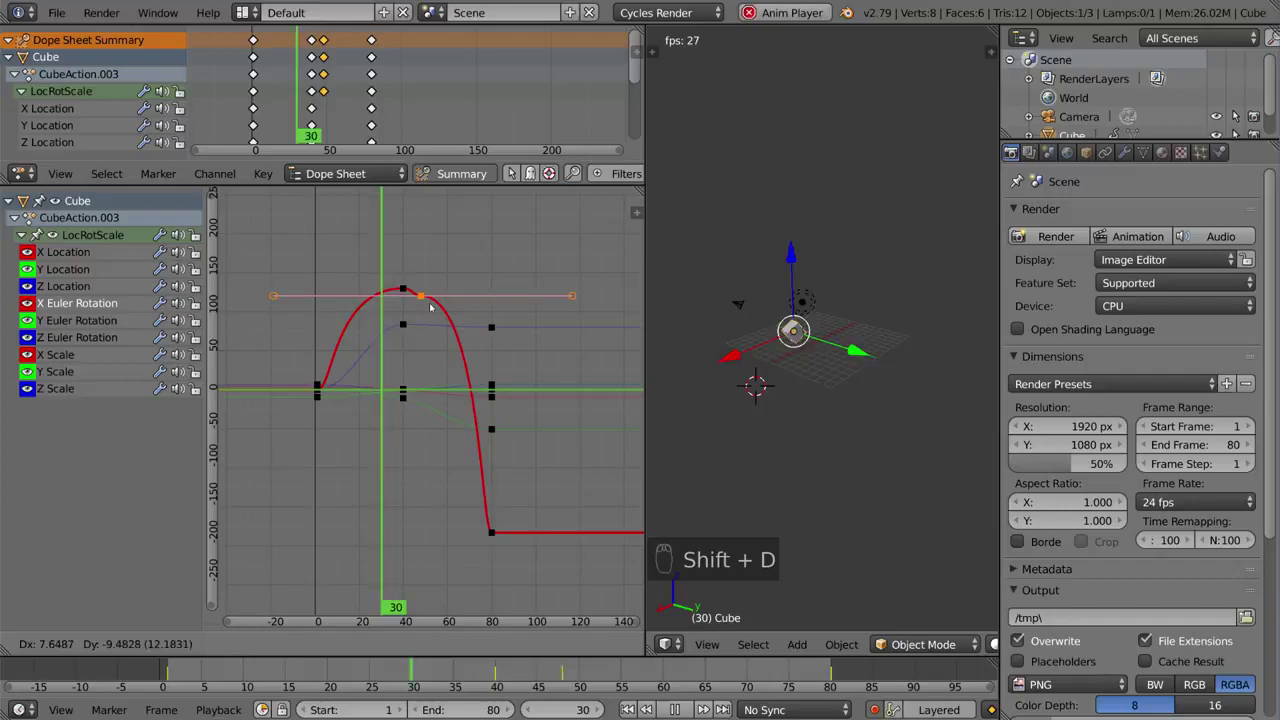
key(r)
key(o)
key(r)
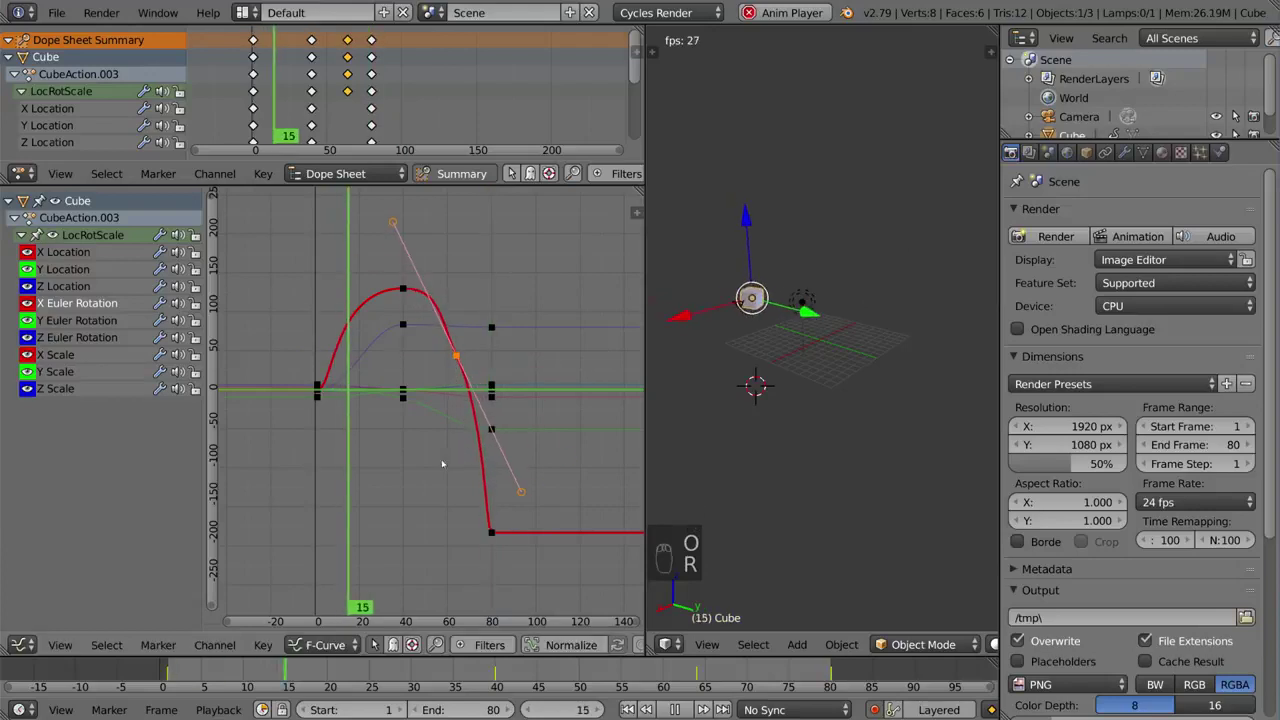
key(s)
key(r)
key(g)
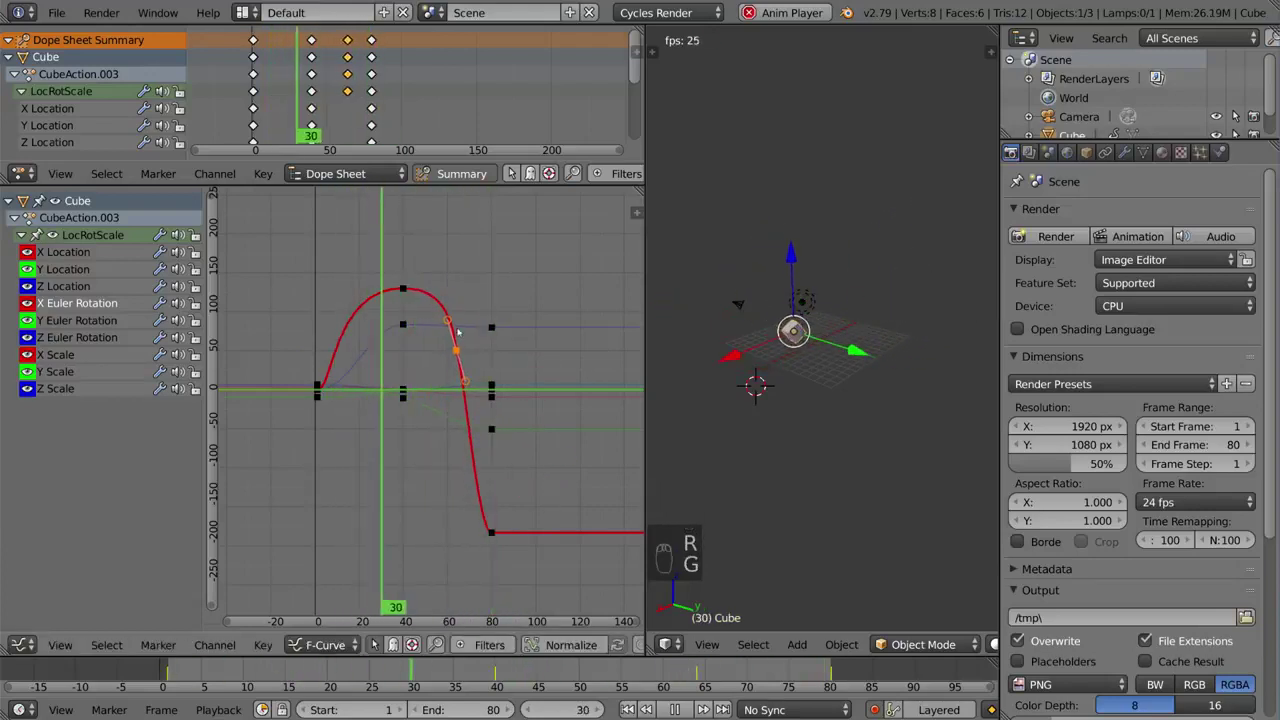
Step: Rotate and move the added keyframes' handles to reshape the bumps in the curve
key(shift+d)
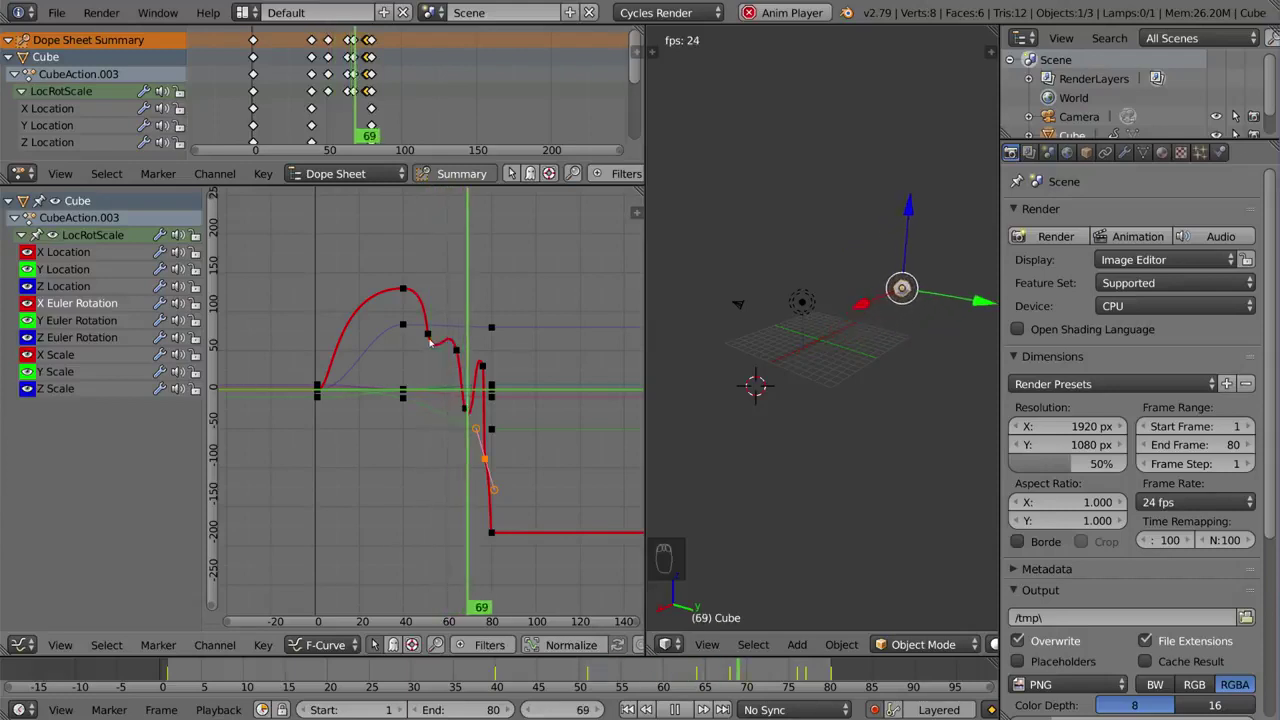
drag(435, 335, 538, 418)
key(r)
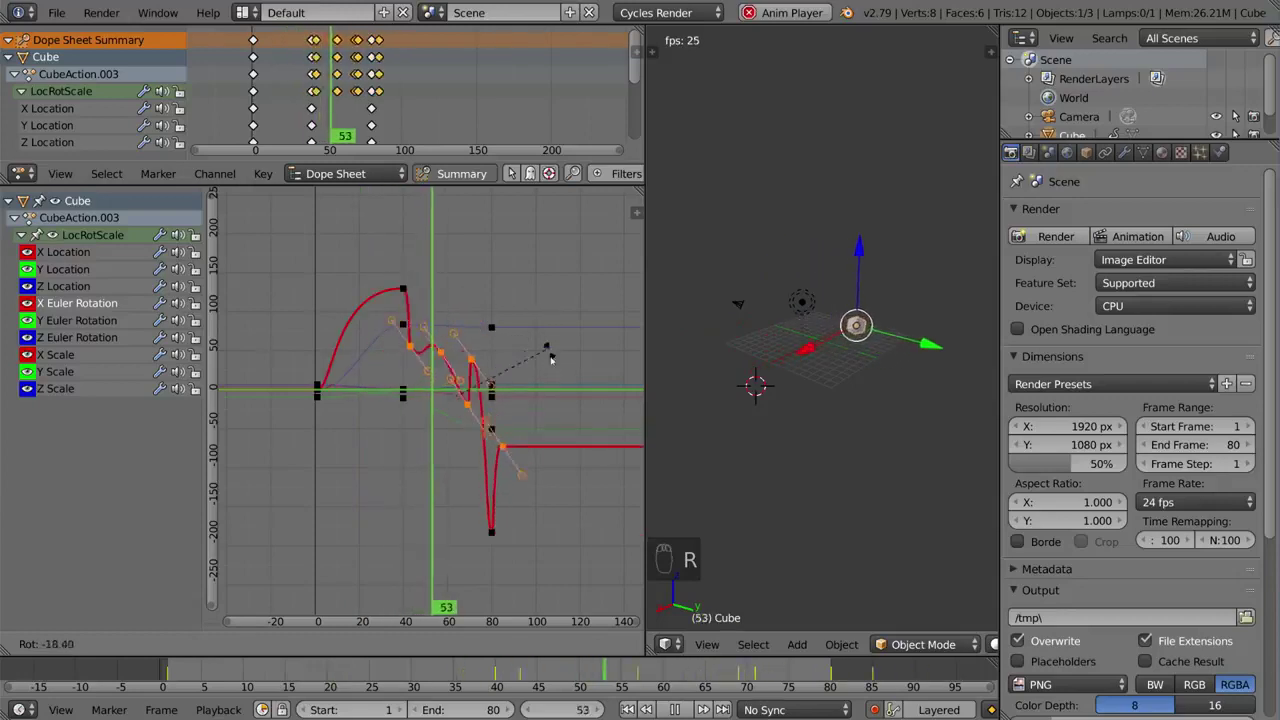
drag(491, 369, 509, 411)
key(g)
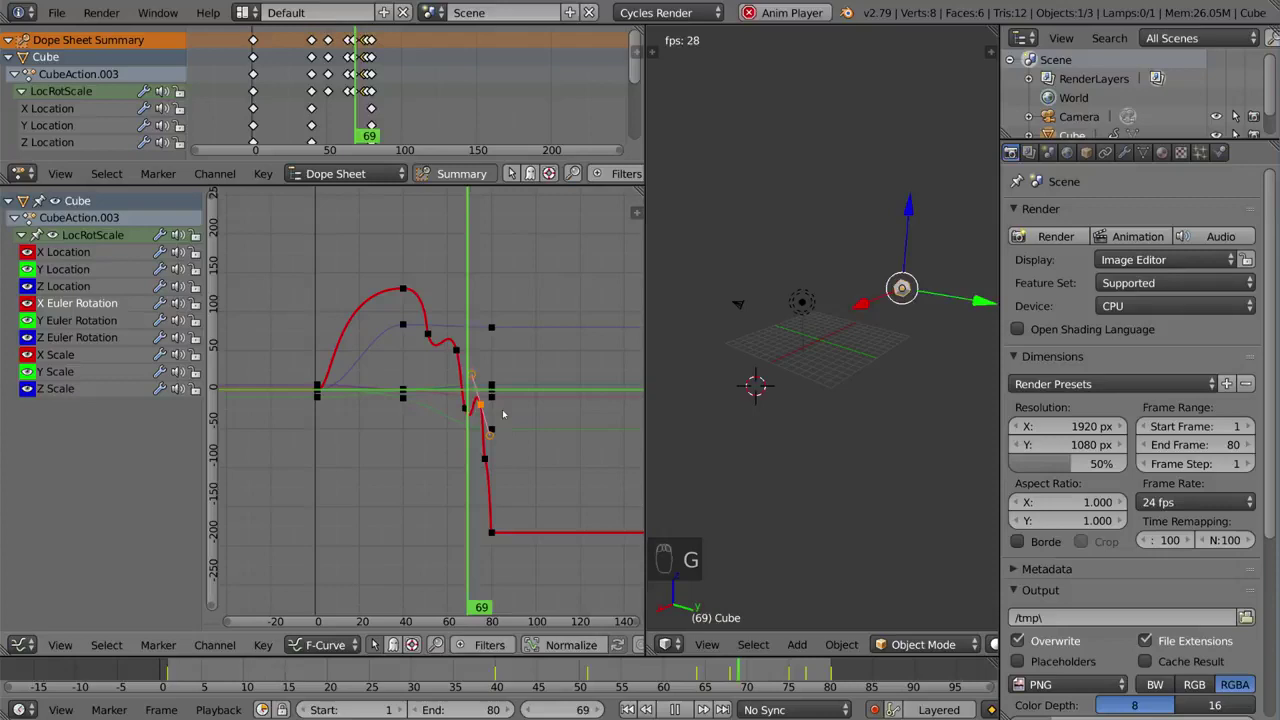
drag(498, 535, 496, 466)
key(g)
key(g)
drag(478, 408, 528, 515)
click(521, 531)
key(r)
key(g)
Step: Experiment further with moving, rotating and scaling the extra keyframe handles
click(584, 358)
key(r)
key(g)
drag(501, 383, 401, 325)
key(g)
key(g)
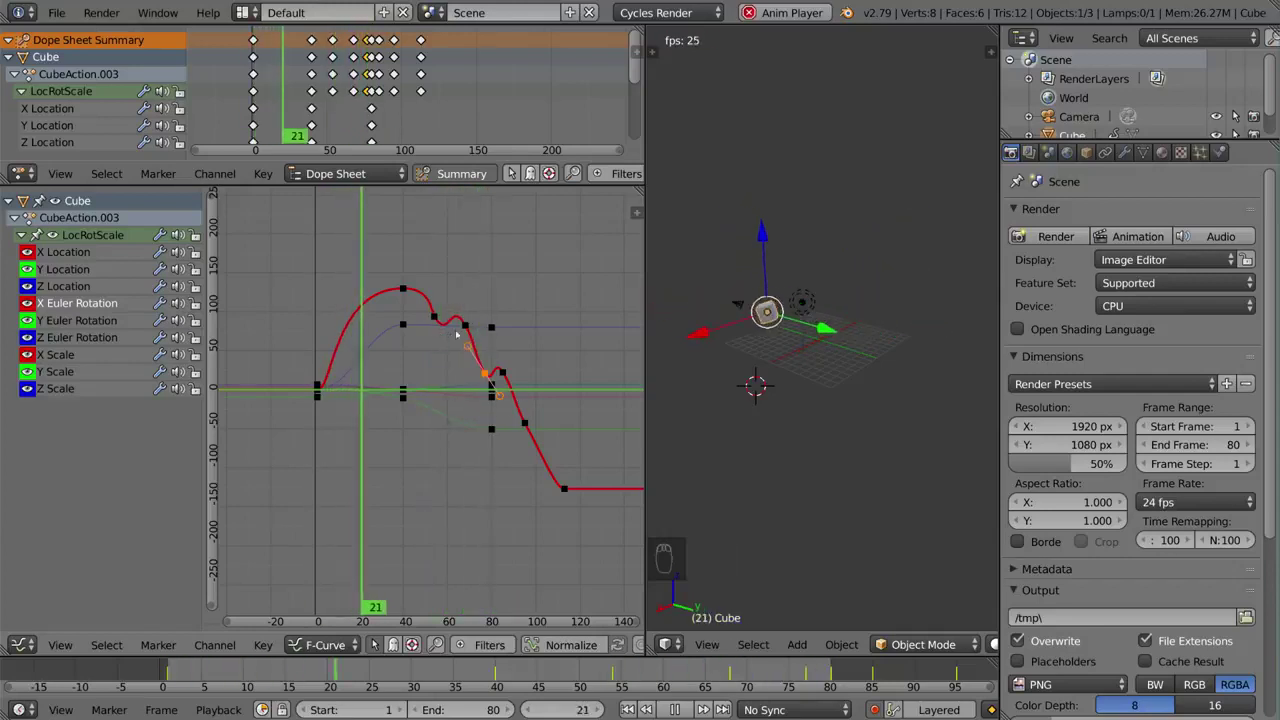
key(g)
drag(505, 396, 492, 375)
key(g)
key(r)
key(s)
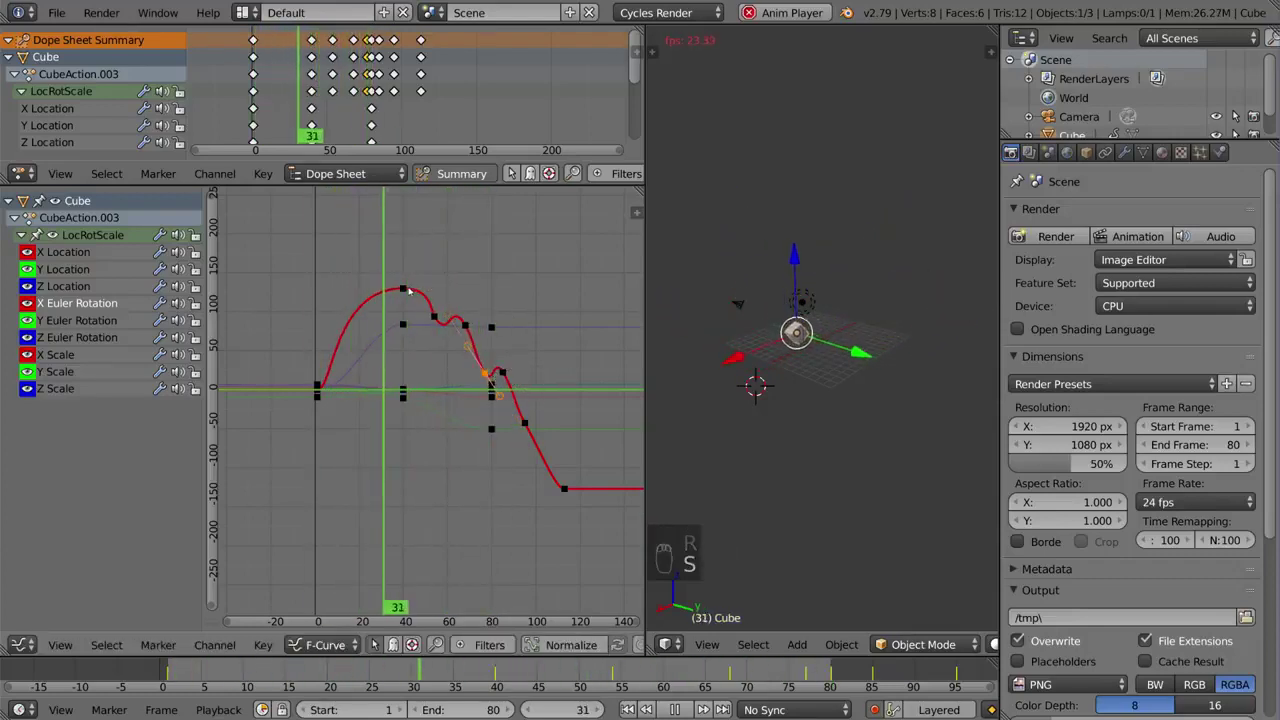
Step: Delete the extra keyframes, leaving a smooth ease from 0 at frame 1 to about 90 at frame 80
key(x)
key(x)
key(x)
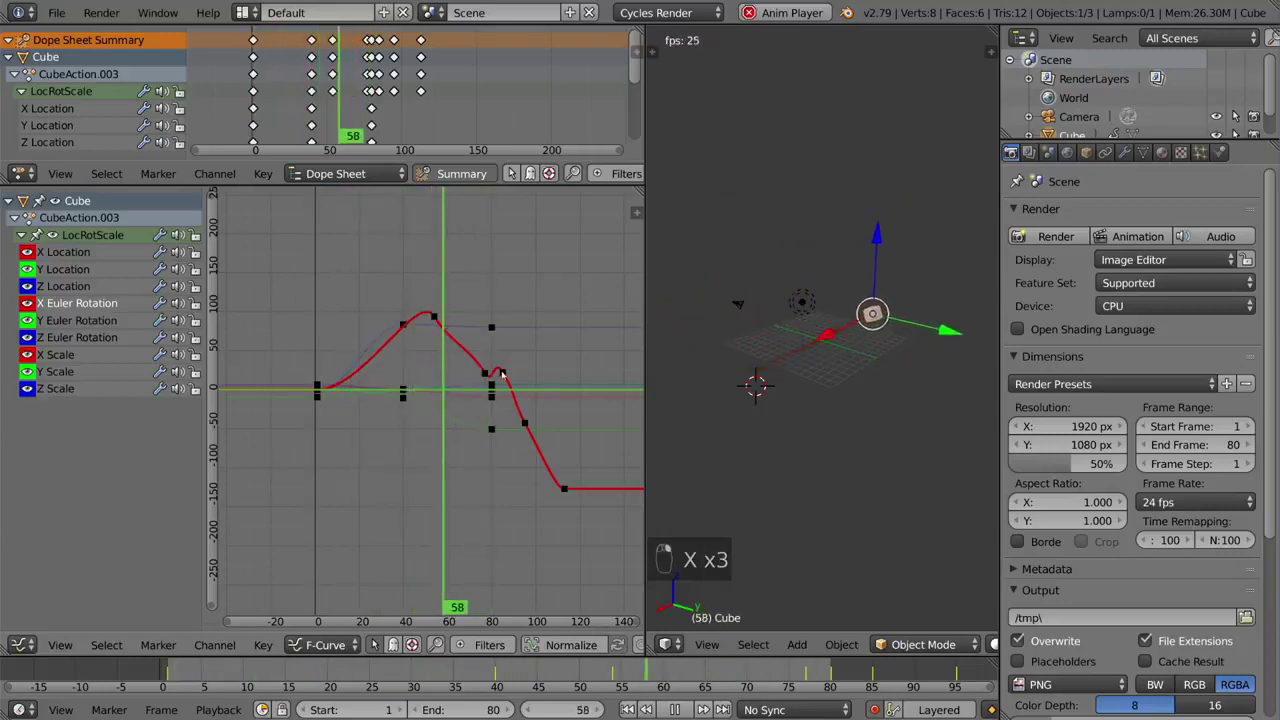
key(x)
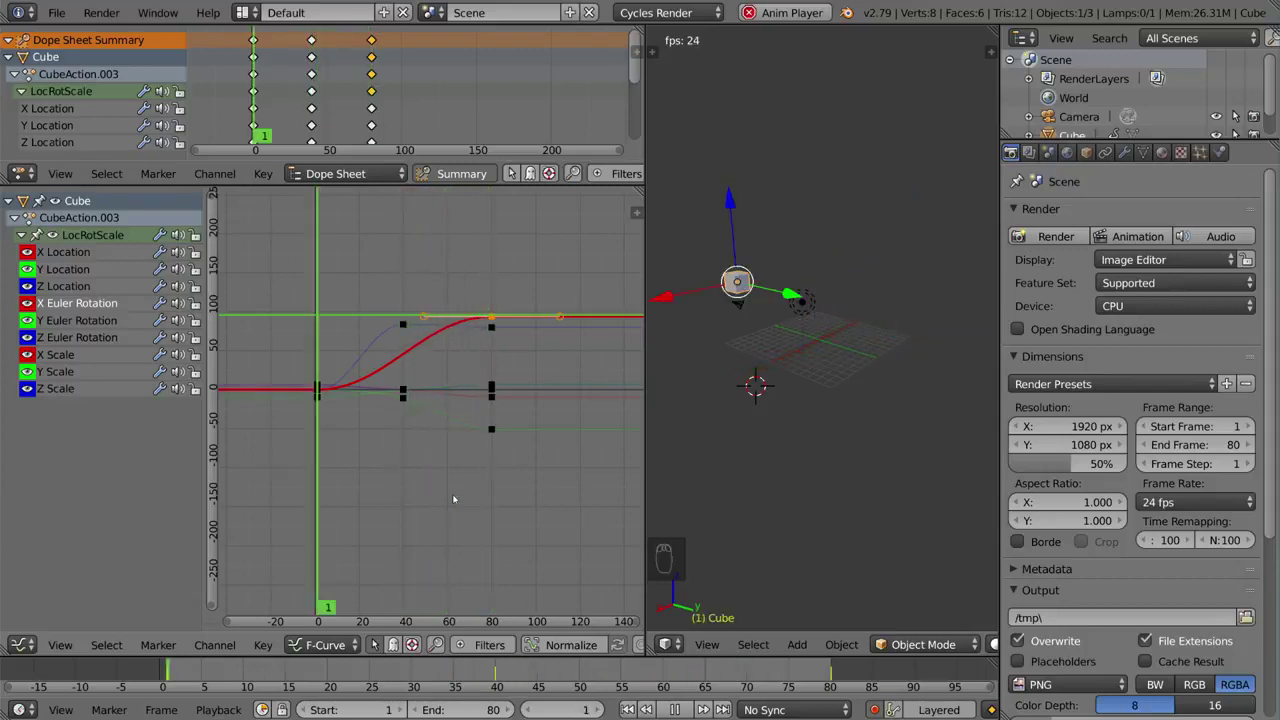
Step: Adjust the end keyframe's handle type and position
key(v)
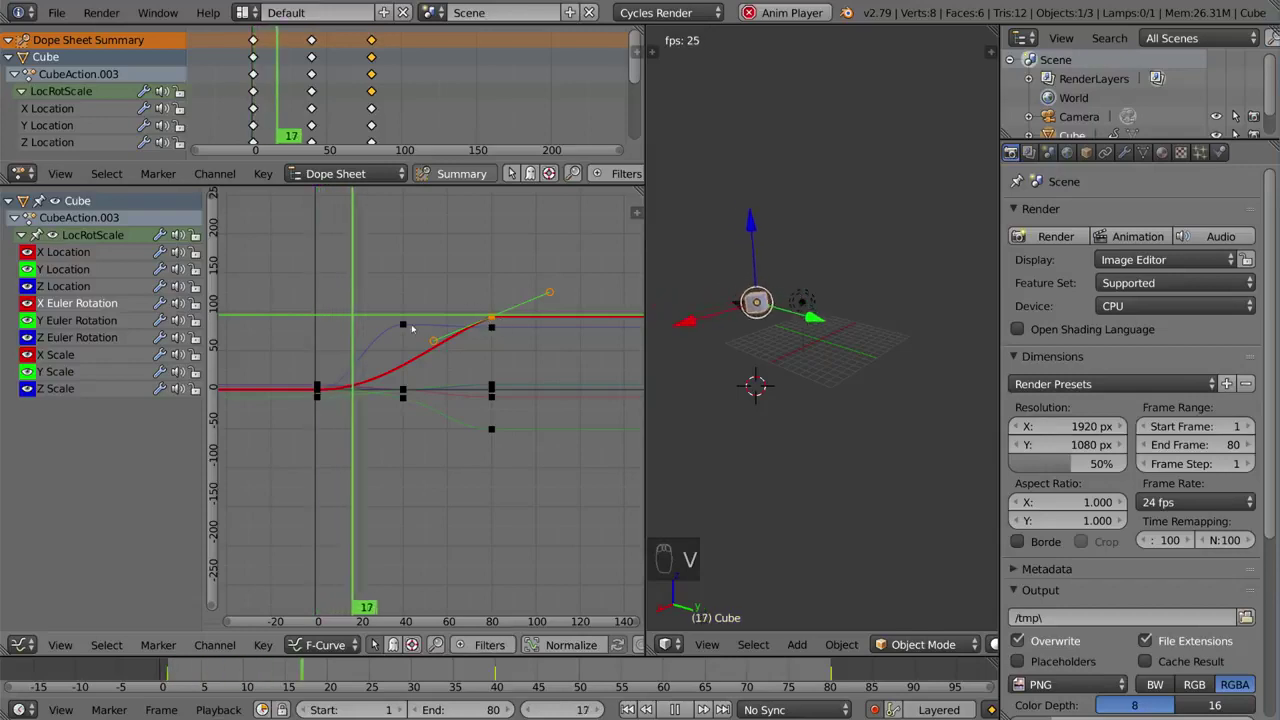
drag(412, 326, 423, 346)
key(v)
key(g)
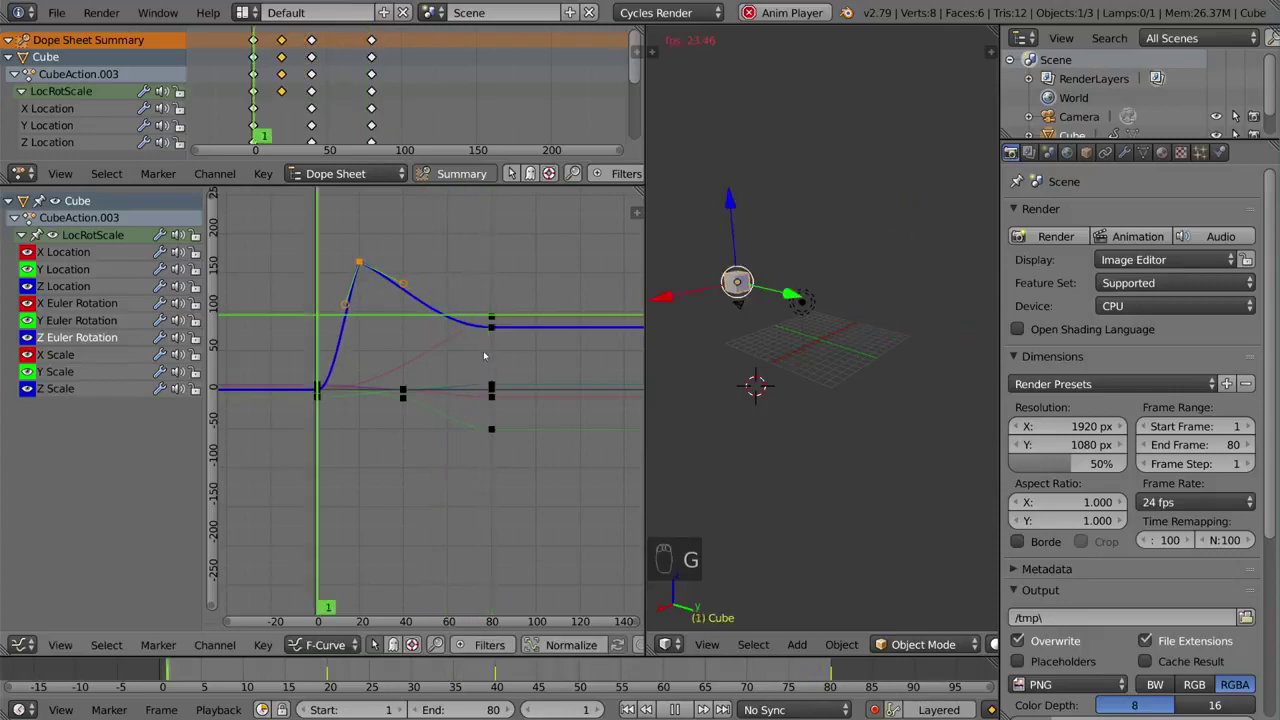
Step: Select all keyframes and set them to constant, then linear interpolation
key(t)
key(a)
key(a)
key(t)
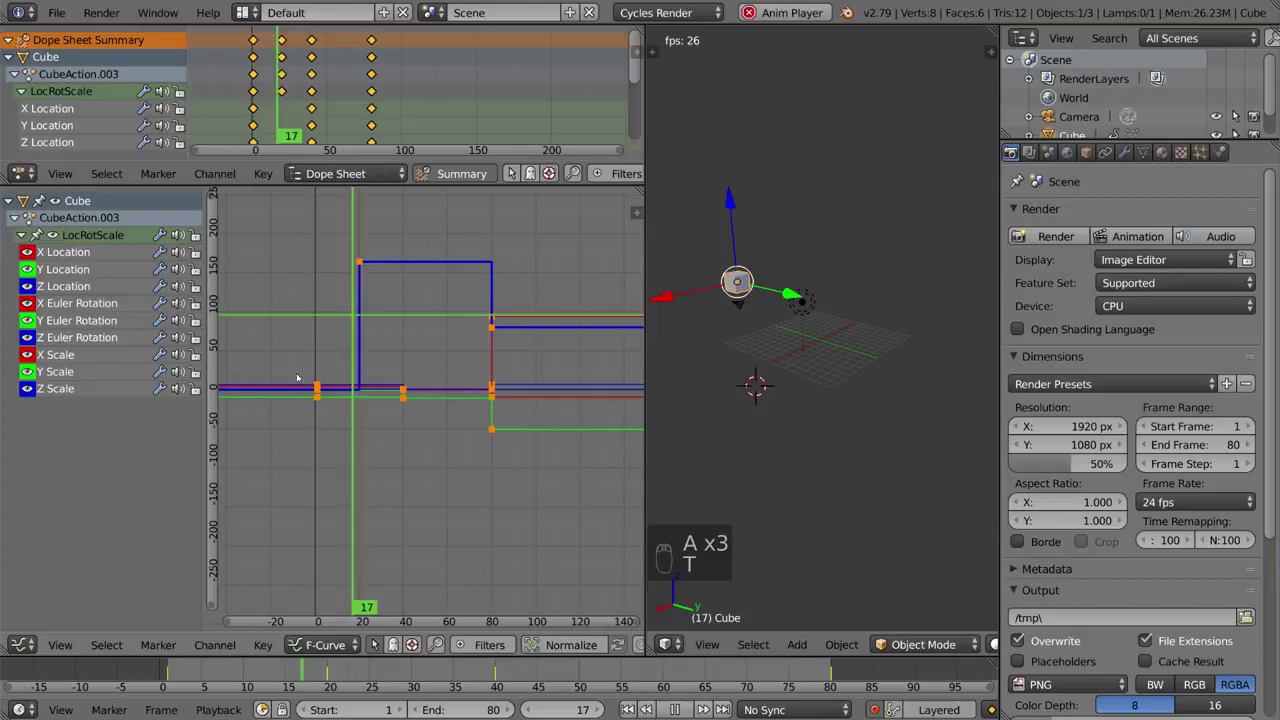
key(t)
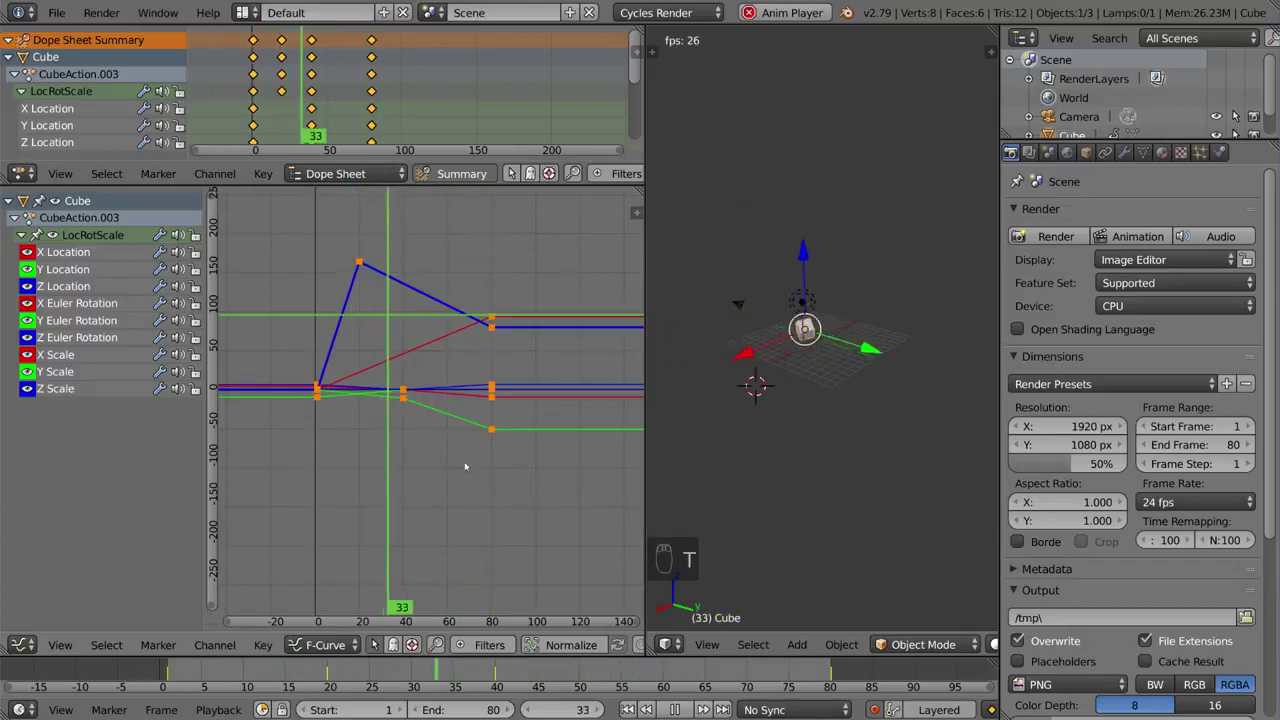
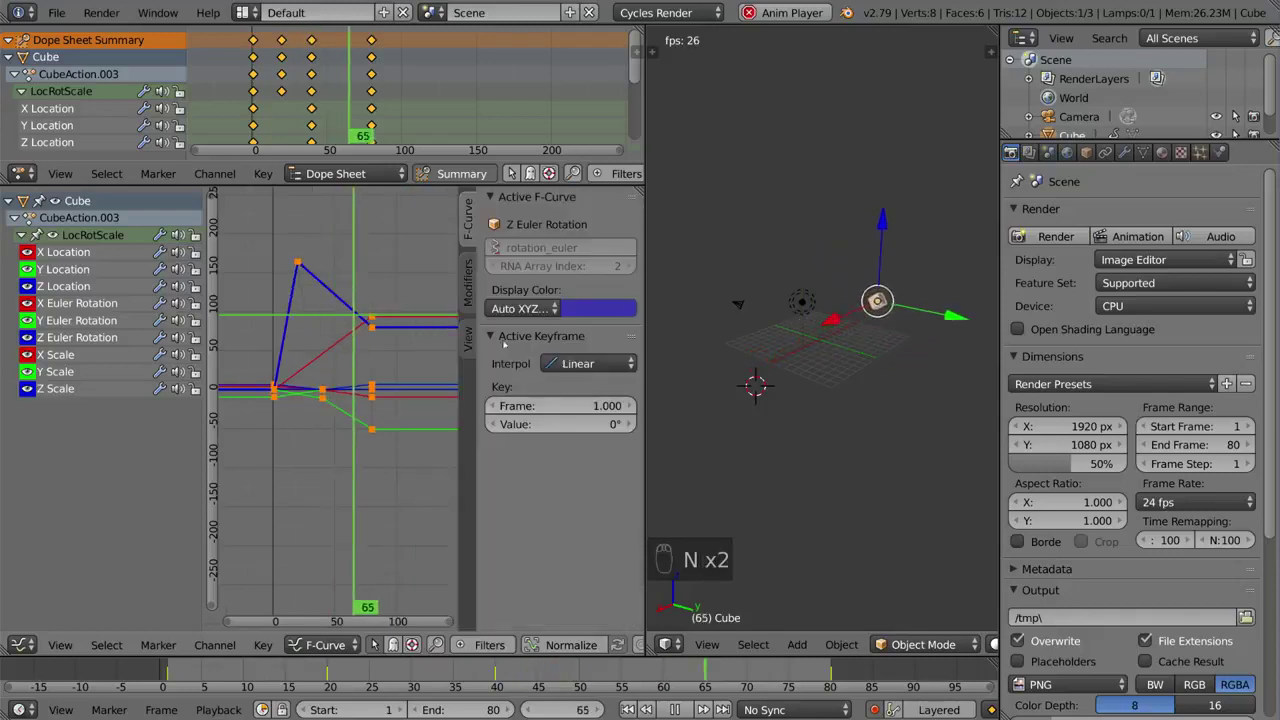
Step: Return all keyframes to Bezier interpolation with flattened handles so curves stop overshooting
drag(478, 283, 370, 302)
key(t)
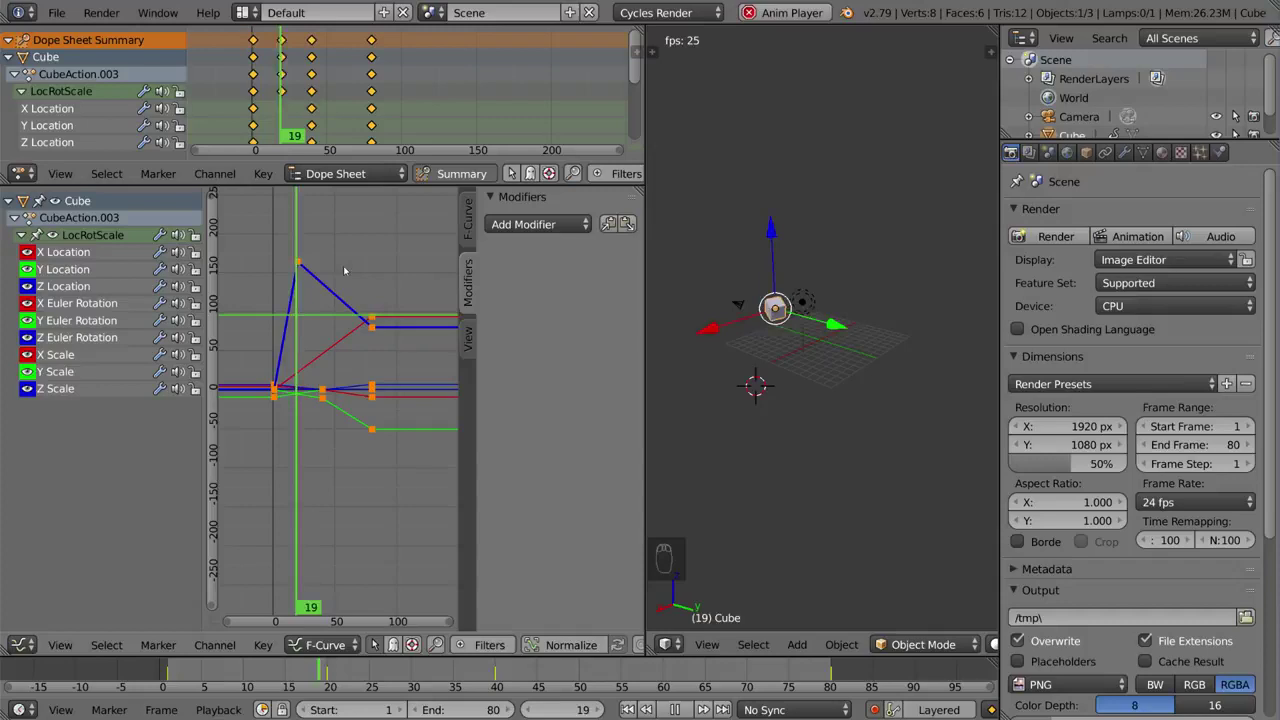
key(t)
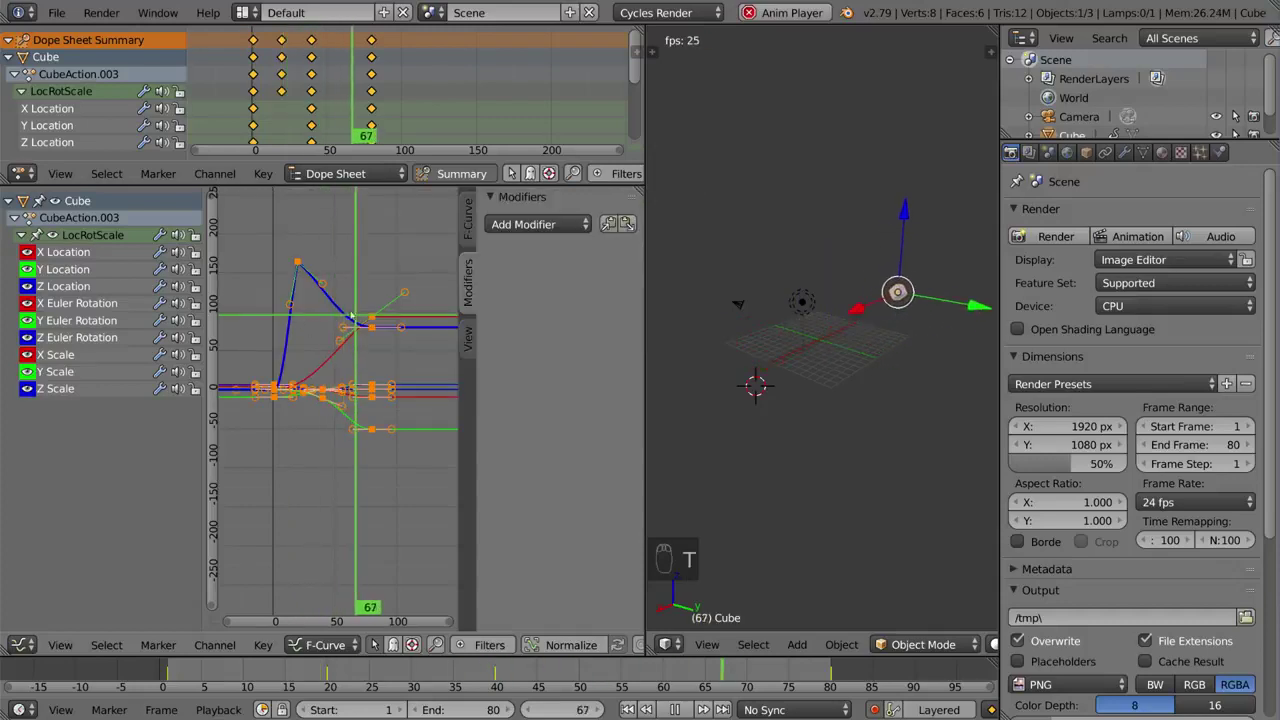
key(v)
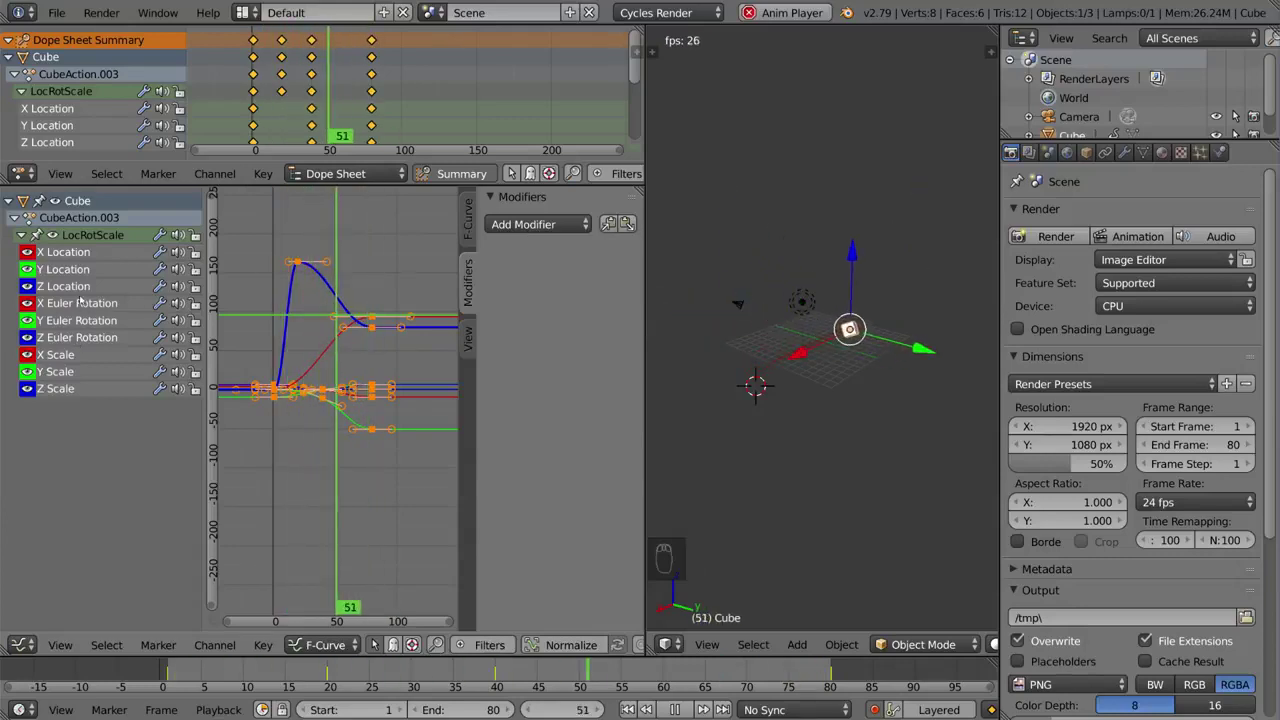
Step: Isolate the X Euler Rotation curve and raise its end keyframe past 250
drag(83, 305, 394, 348)
key(shift+h)
drag(378, 315, 889, 280)
Step: Add a Cycles modifier to X Euler Rotation and zoom out to see the repeating sawtooth
key(g)
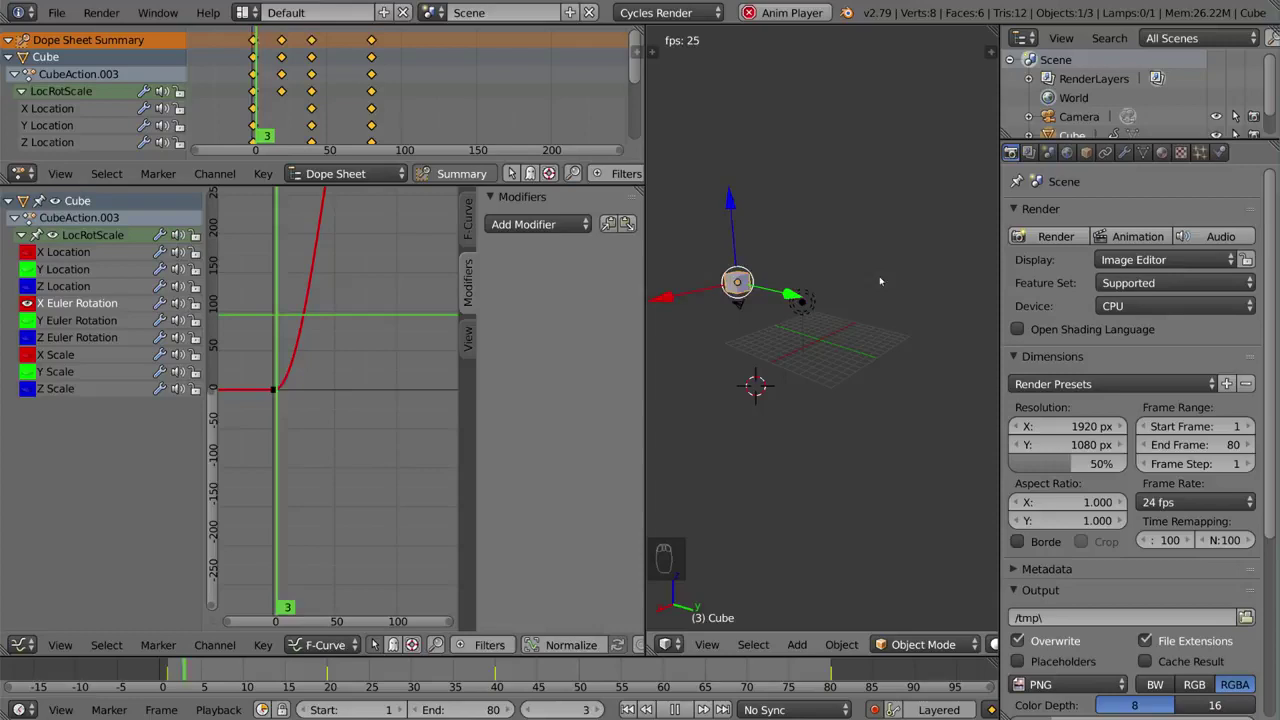
key(g)
drag(392, 251, 555, 325)
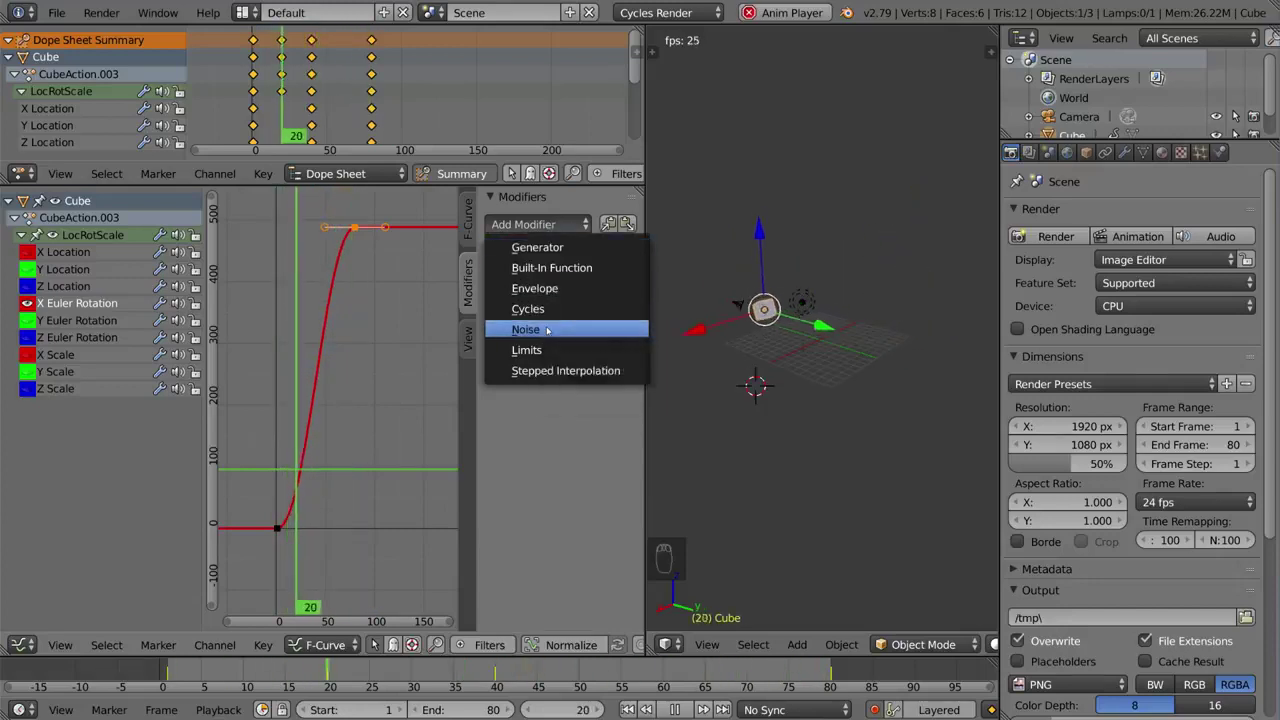
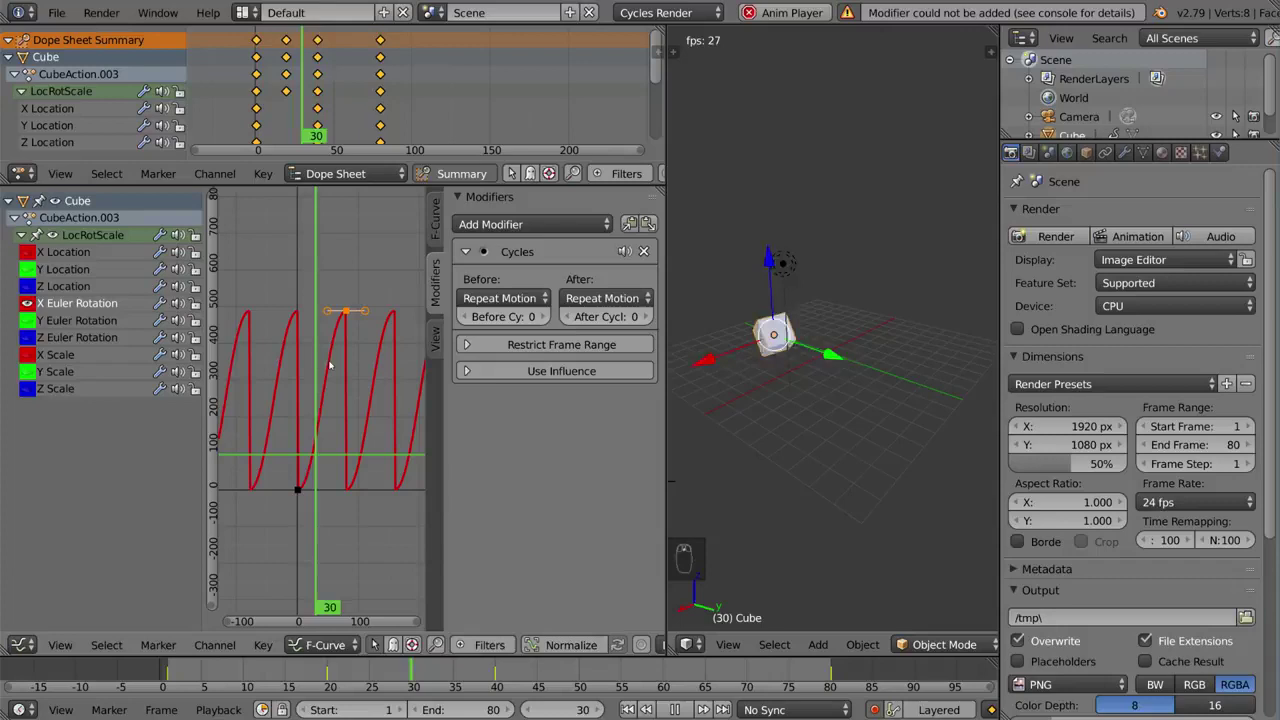
drag(352, 314, 836, 355)
key(g)
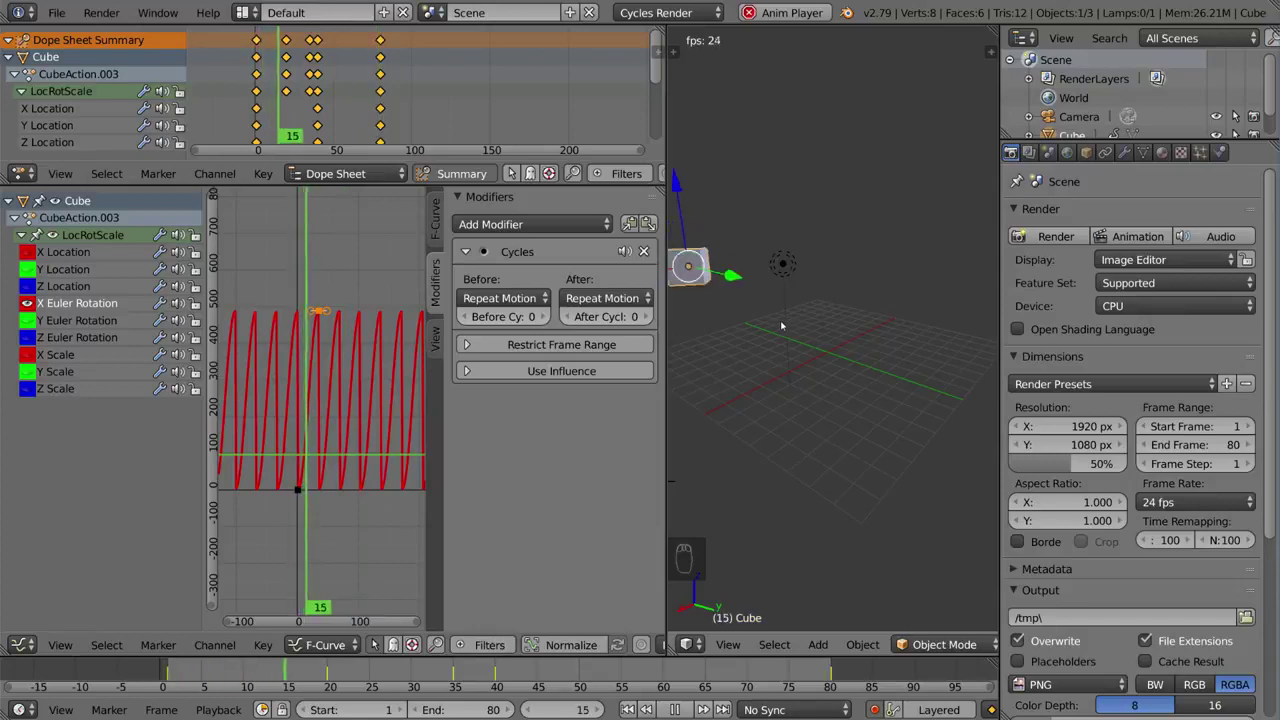